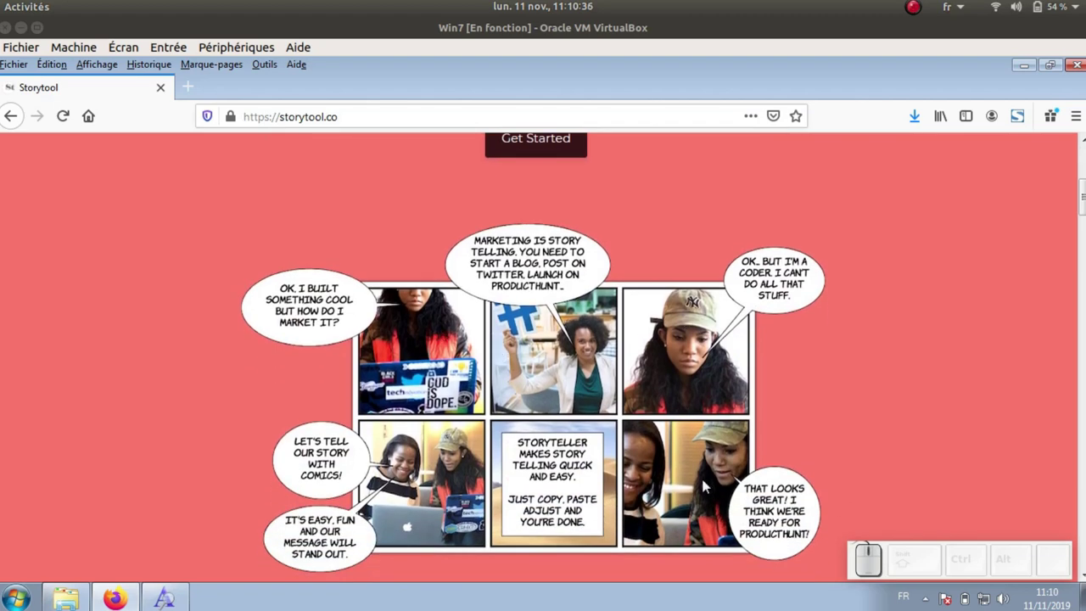
Launch the comic editor from the storytool.co landing page via Get Started
scroll("up", 3)
left_click(550, 387)
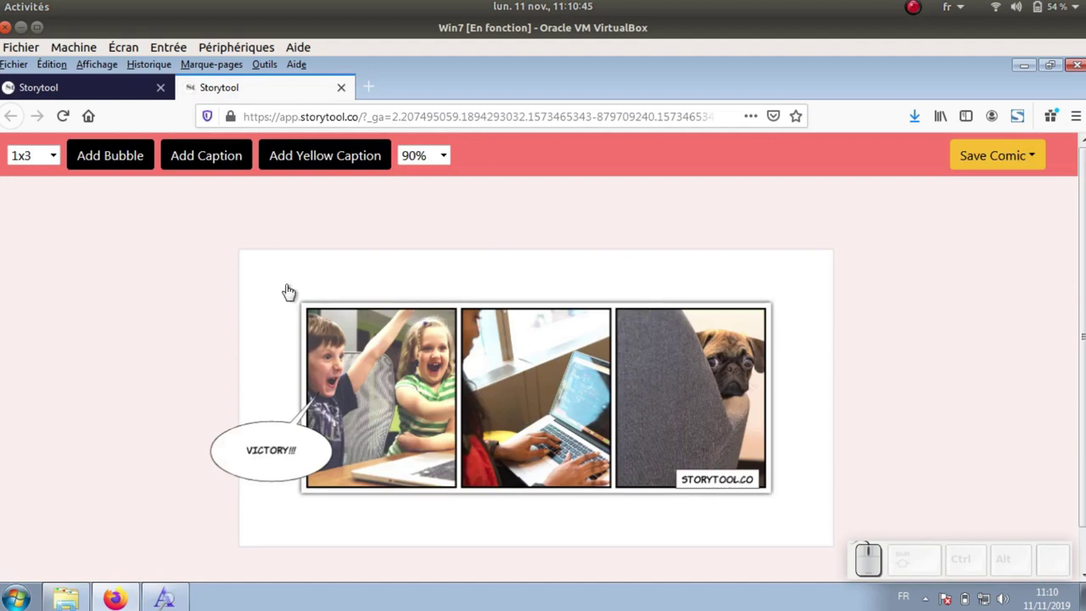
Switch the comic to the 1x1 single-panel layout
left_click(64, 156)
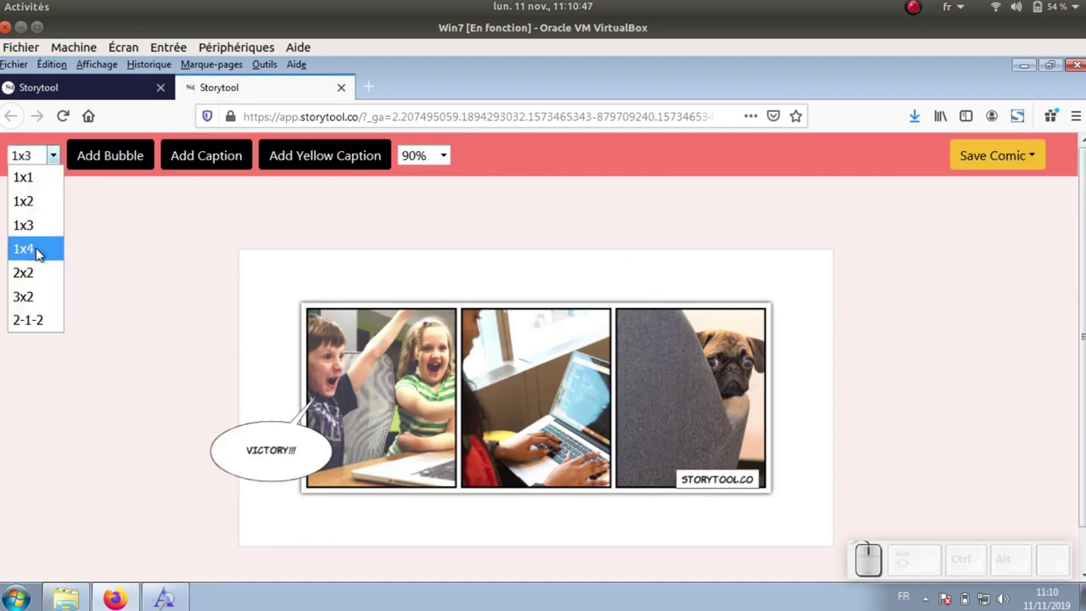
left_click(35, 184)
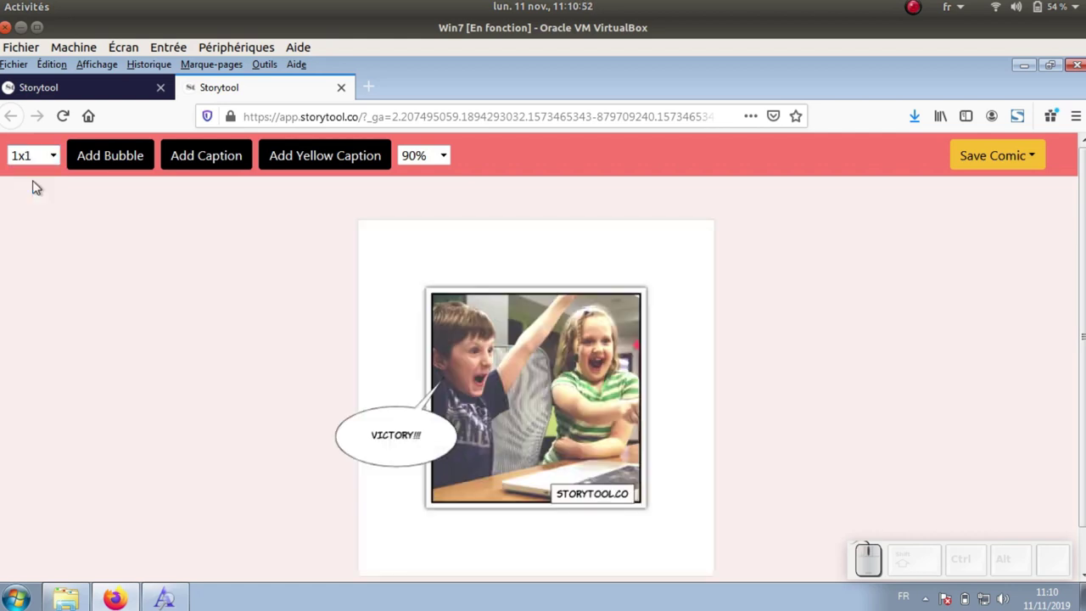
Try the 60% zoom level, then return the view to 90%
left_click(451, 156)
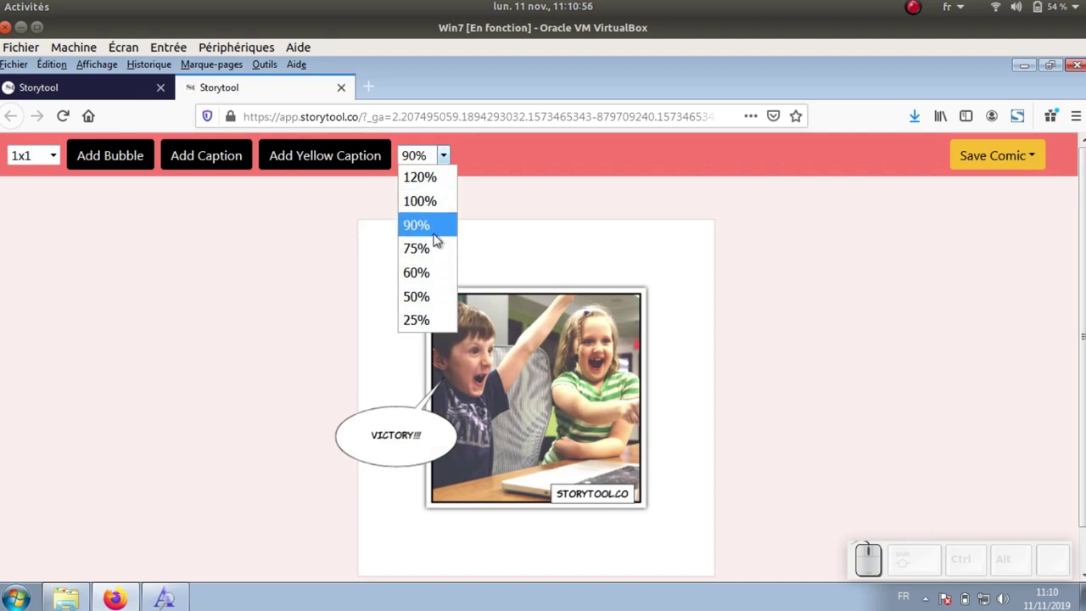
left_click(431, 276)
left_click(453, 160)
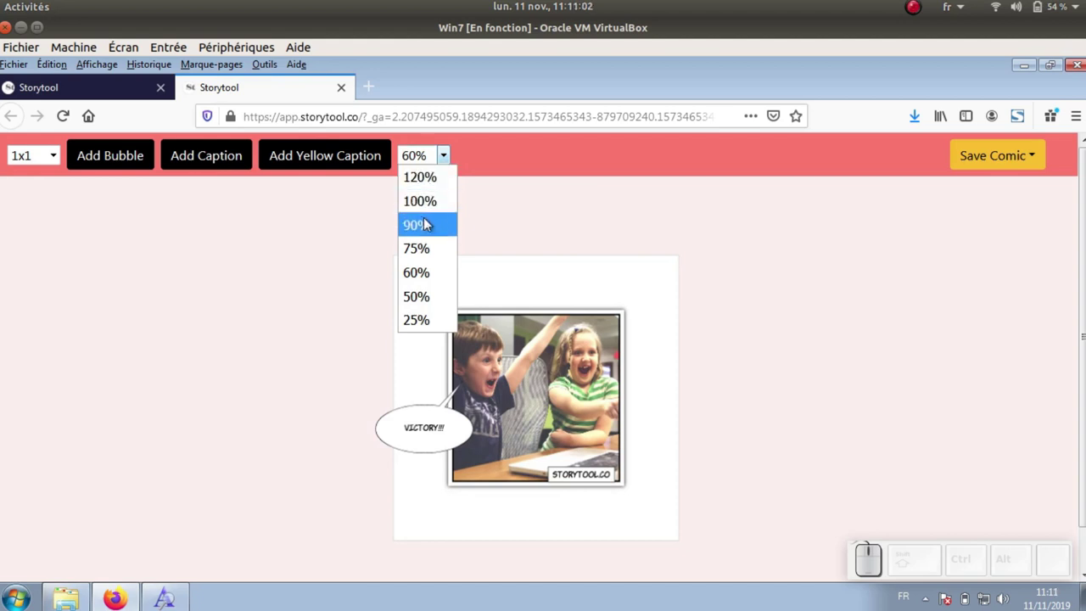
left_click(435, 221)
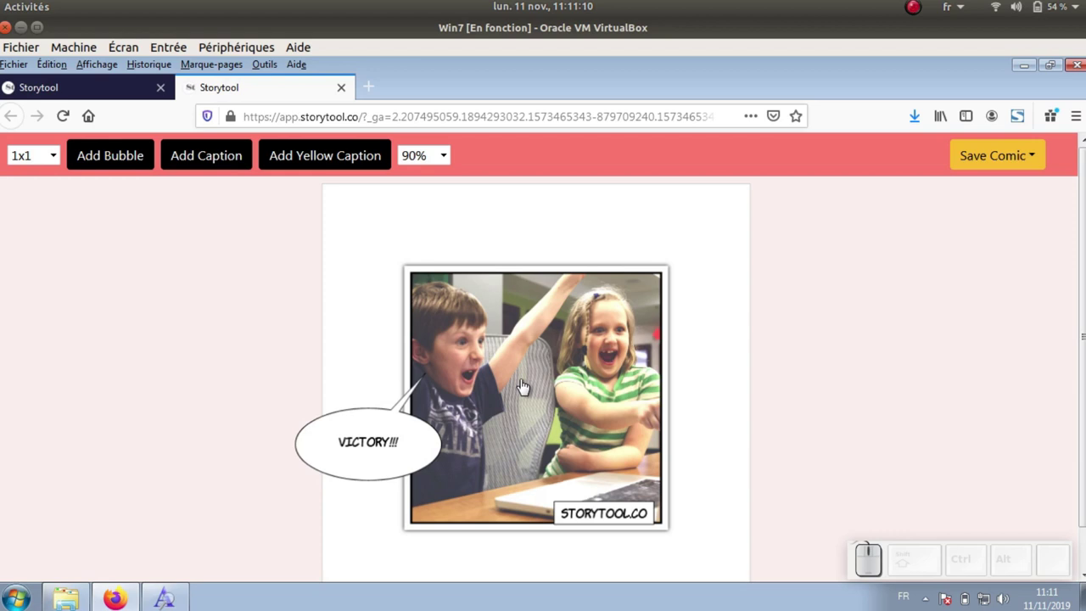
Replace the panel's photo with the uploaded wing-chair-2168970 illustration
left_click(485, 311)
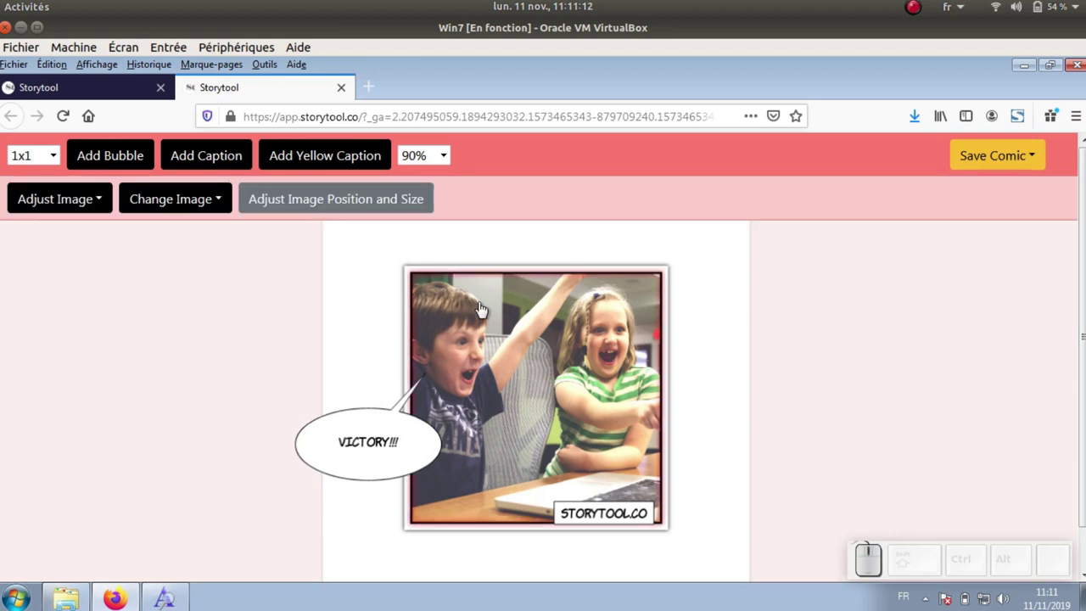
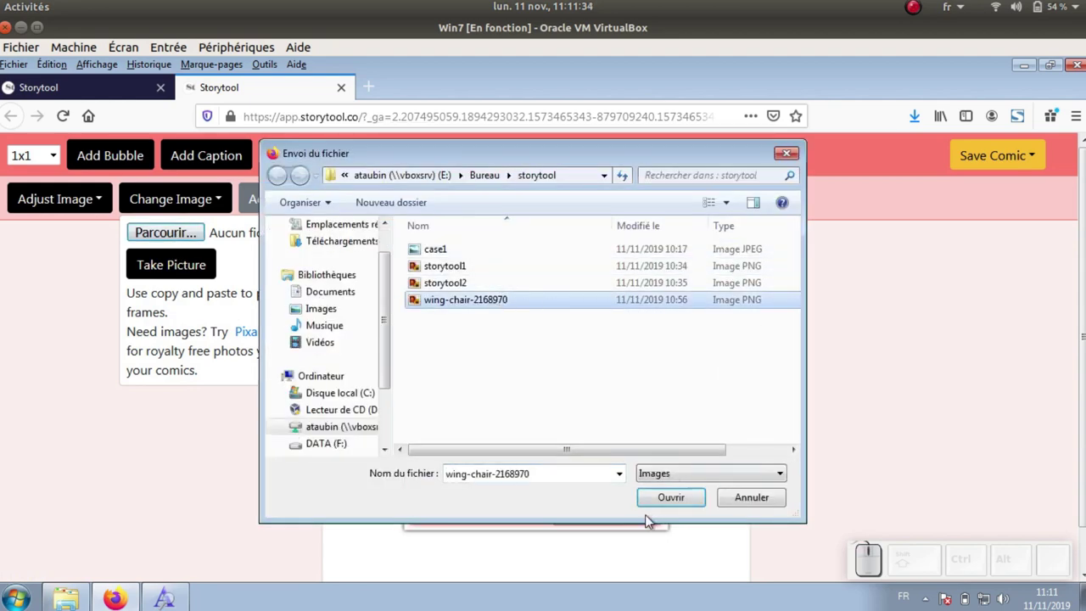
left_click(679, 502)
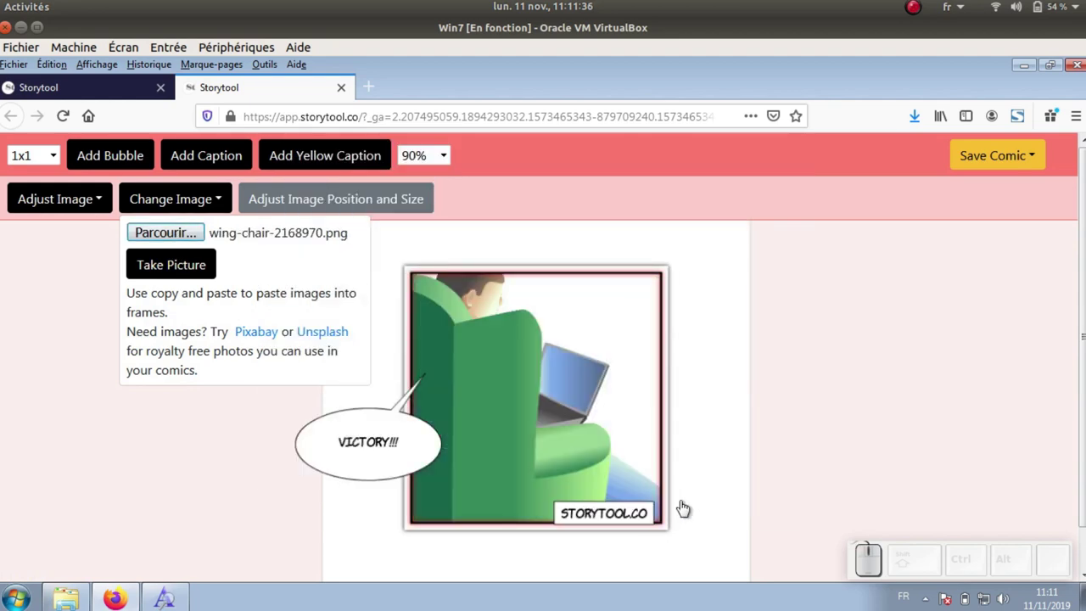
left_click(235, 422)
left_click(512, 325)
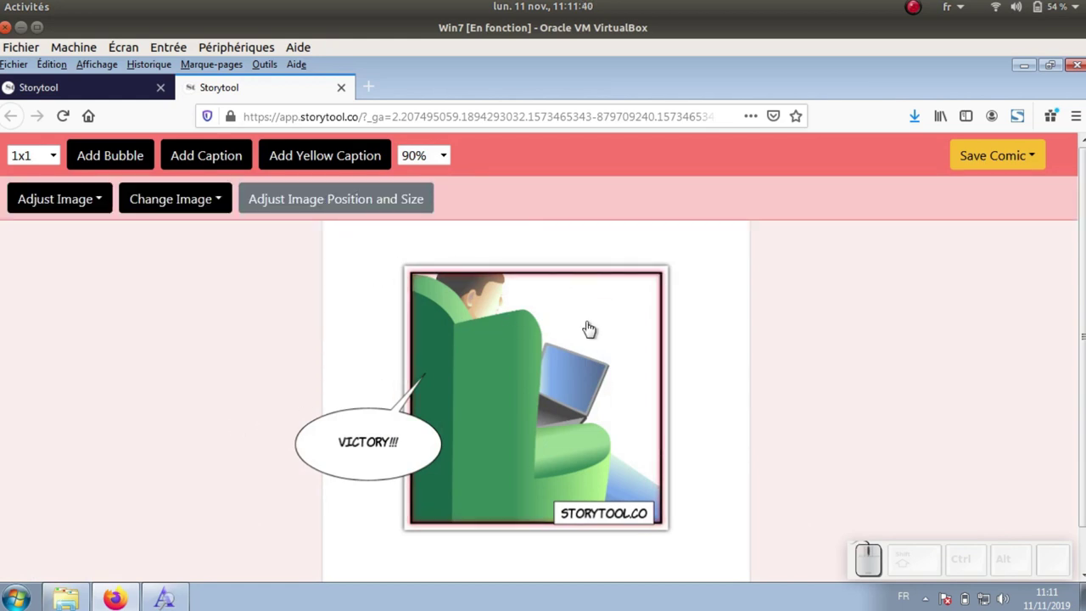
Resize and reposition the armchair illustration to fill the panel, then select the VICTORY bubble for removal
left_click(332, 205)
left_click_drag(580, 421, 624, 414)
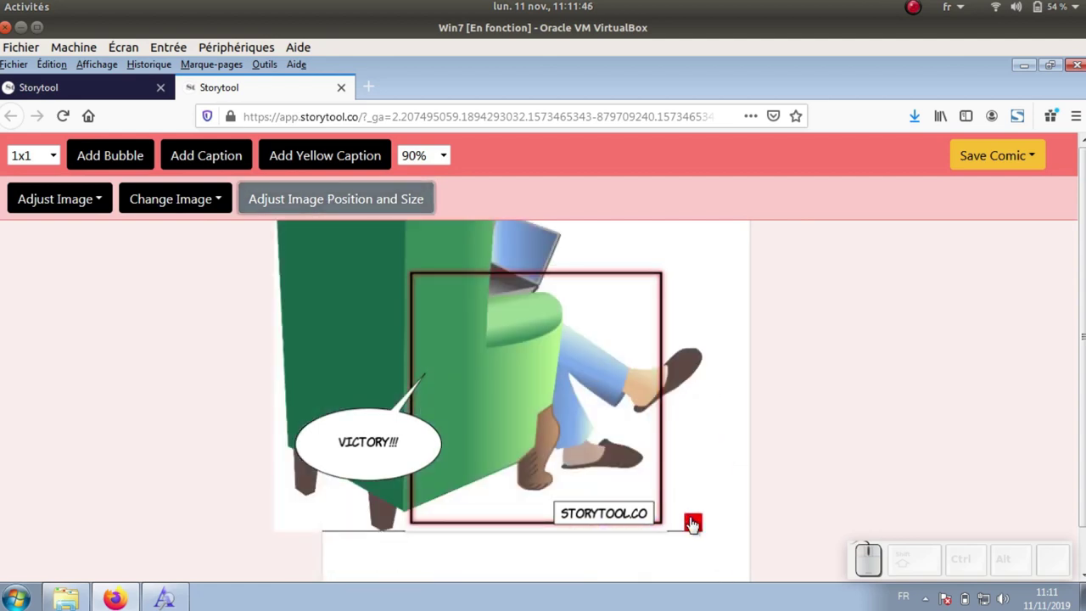
left_click_drag(693, 526, 507, 352)
left_click_drag(487, 332, 648, 485)
left_click_drag(669, 502, 632, 479)
left_click_drag(602, 440, 591, 449)
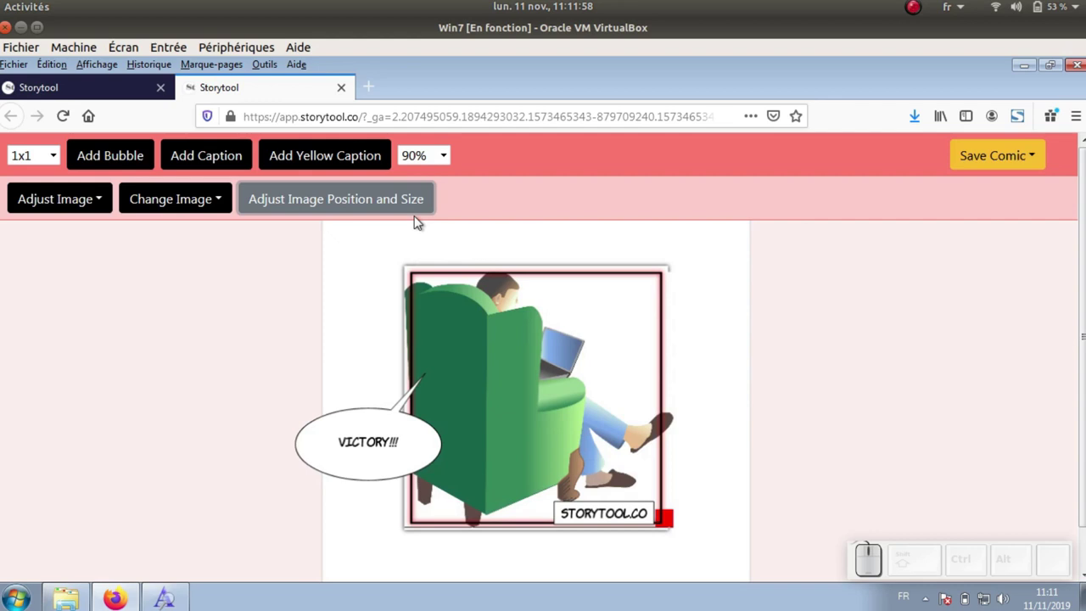
left_click(404, 210)
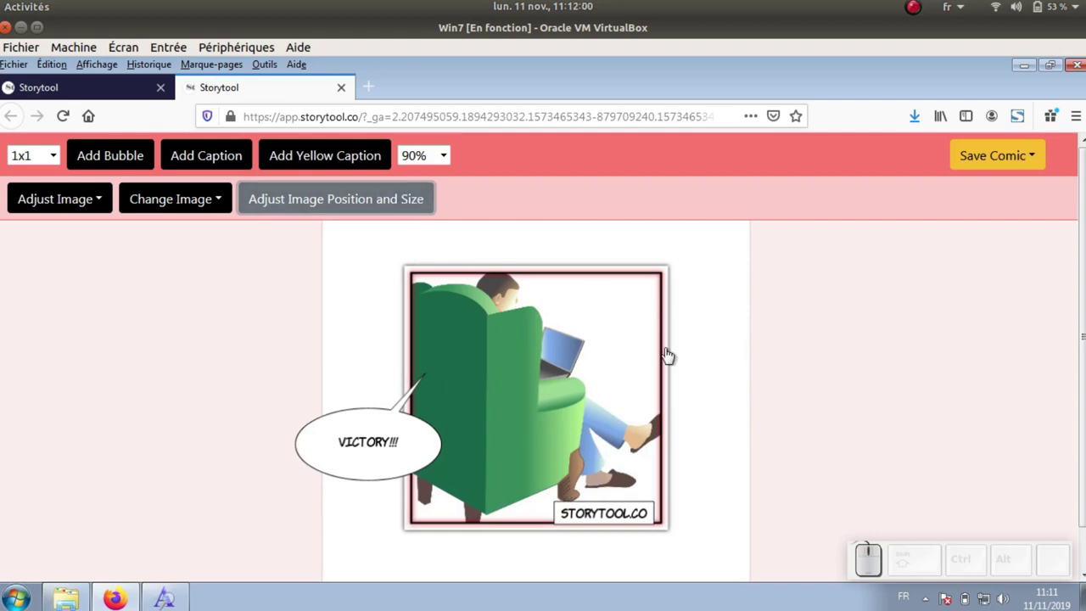
left_click(386, 452)
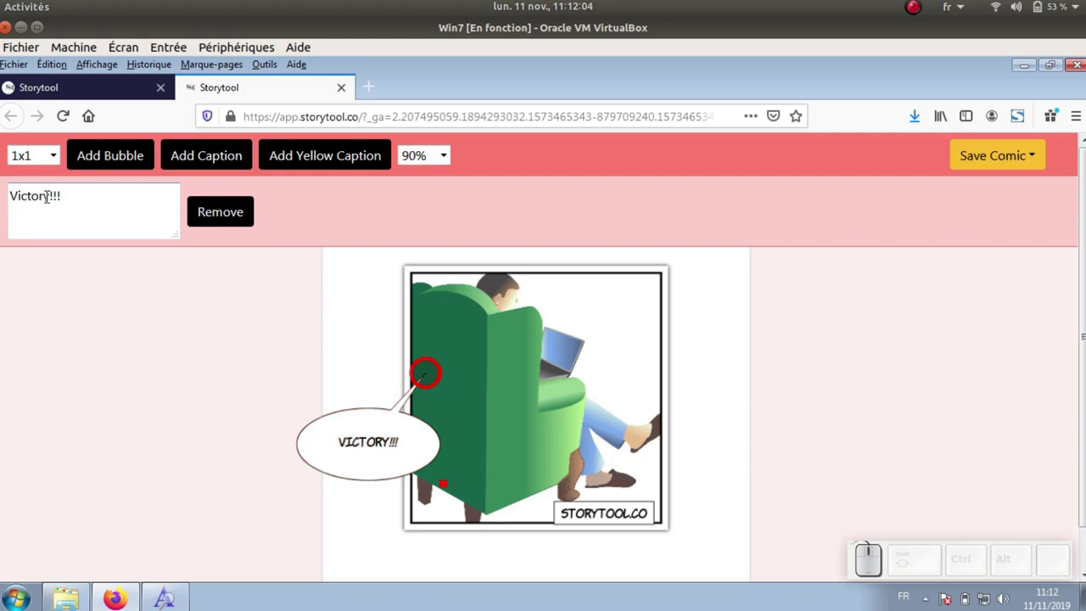
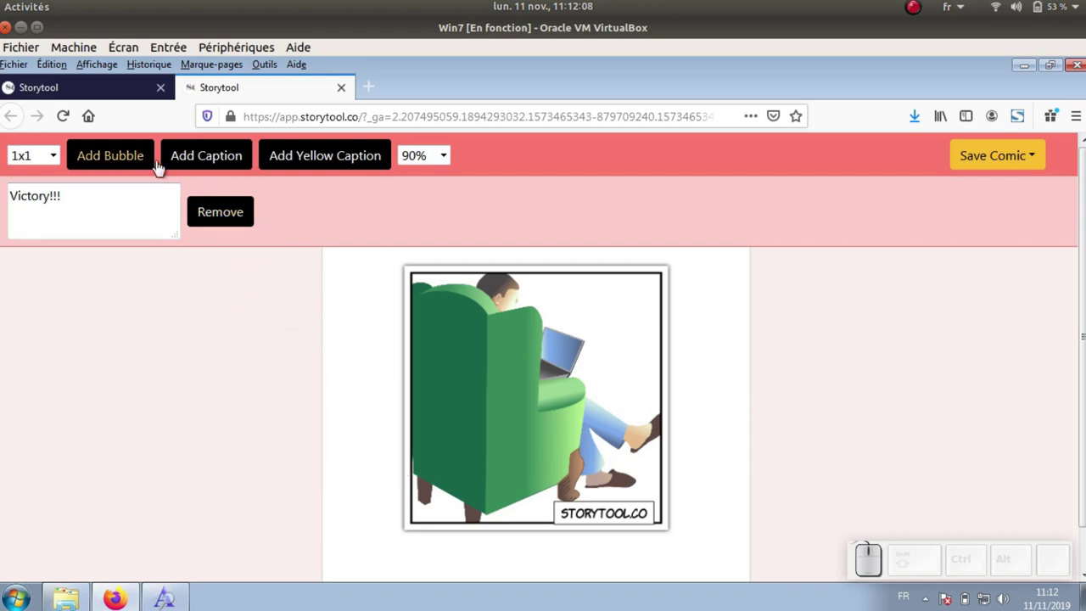
Add a speech bubble at the top right with its tail pointing at the man's head
left_click(112, 162)
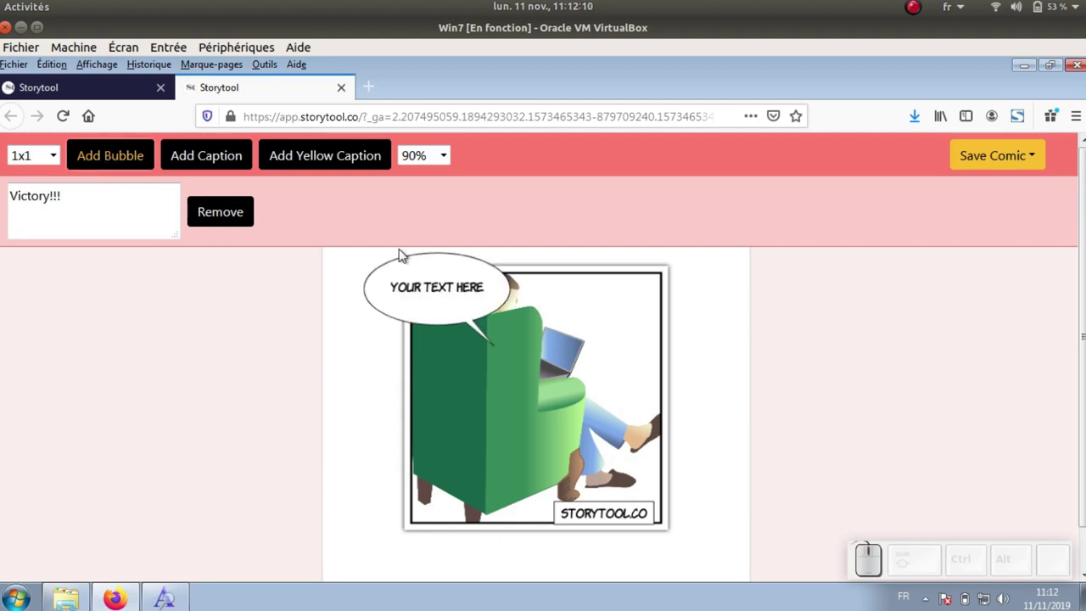
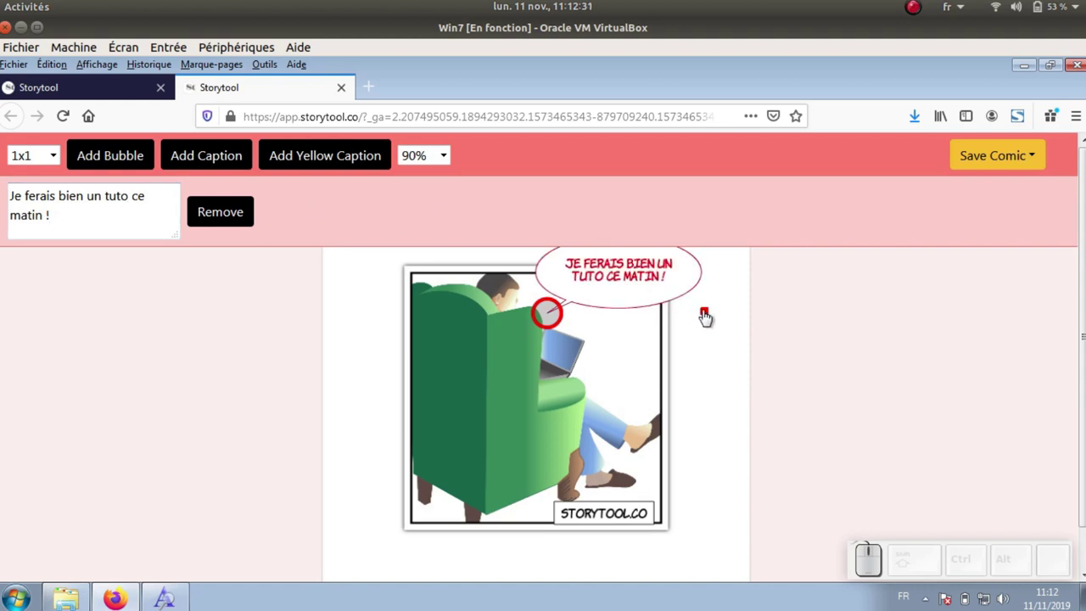
left_click_drag(709, 318, 722, 376)
left_click_drag(624, 288, 556, 328)
left_click_drag(547, 331, 652, 346)
Make the bubble read 'JE FERAIS BIEN UN TUTO CE MATIN !' and finish editing it
left_click(742, 348)
left_click(624, 281)
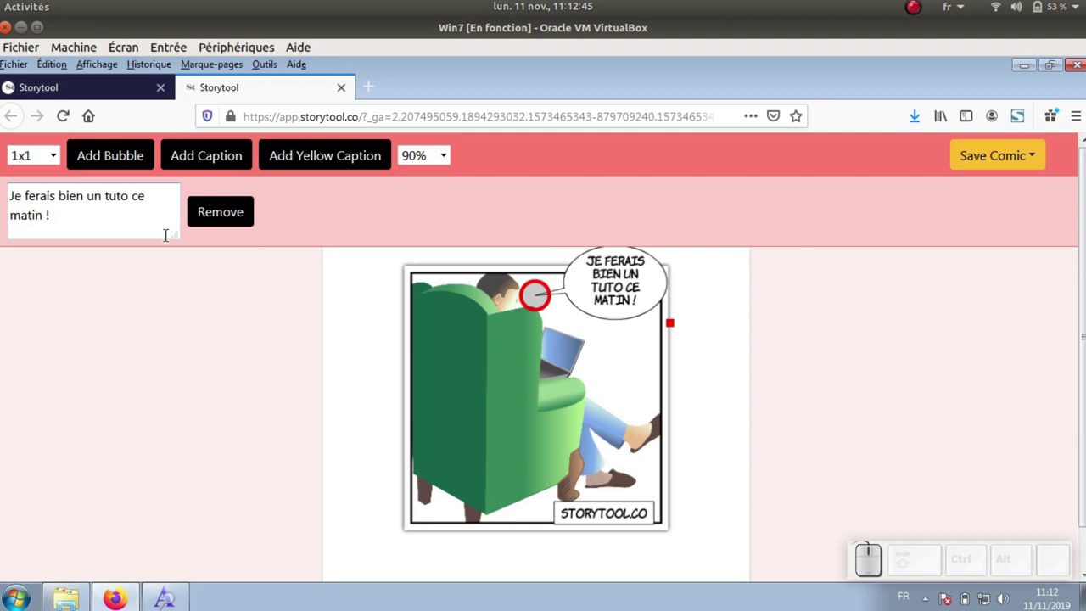
left_click(692, 317)
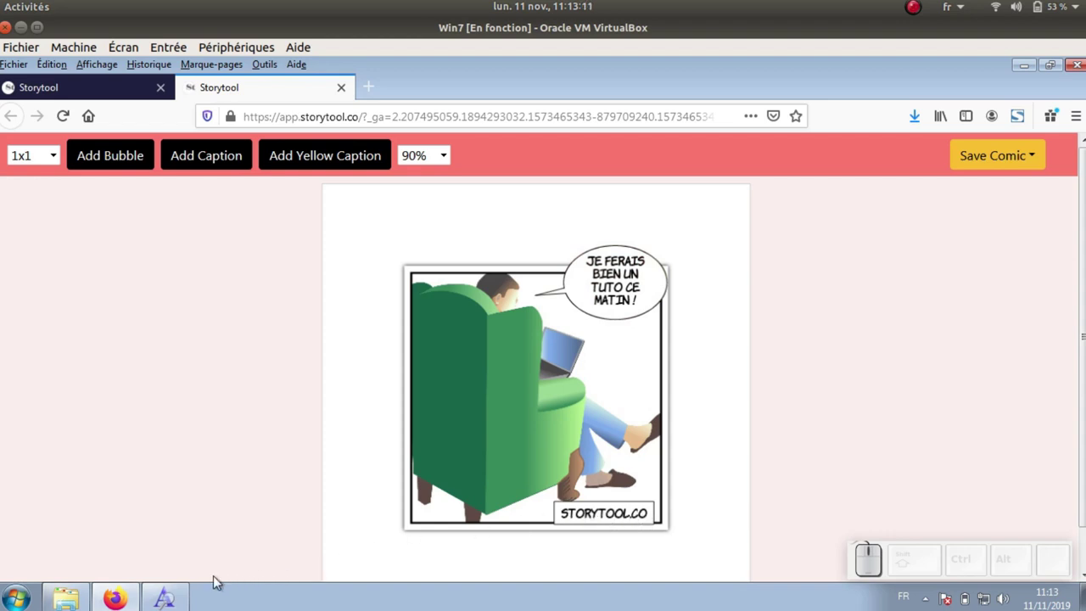
Close the Komika Hand font preview and return to the comic in Firefox
left_click(185, 592)
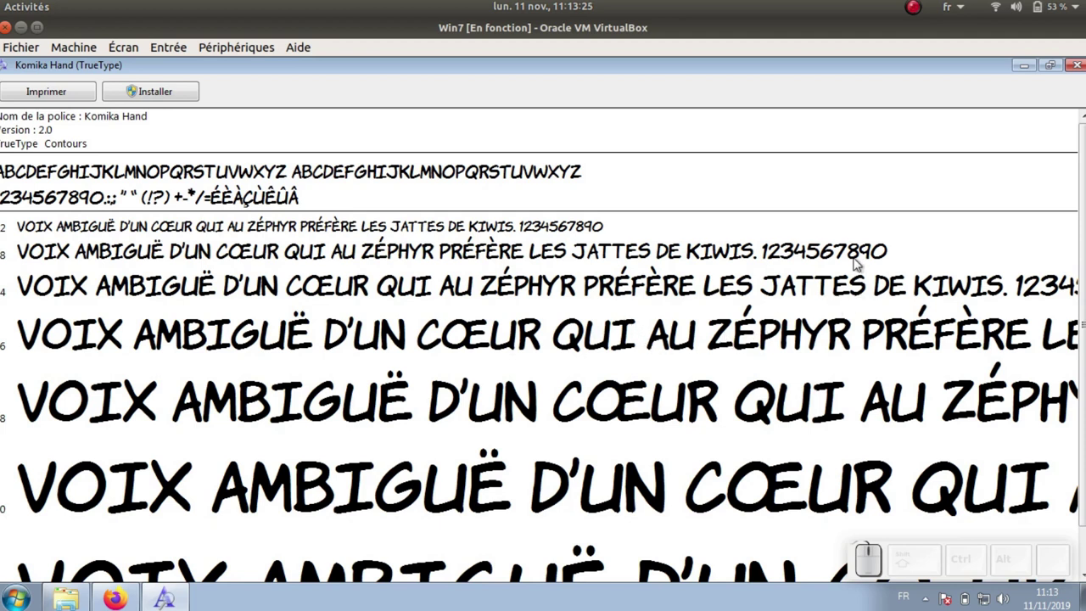
left_click(1032, 68)
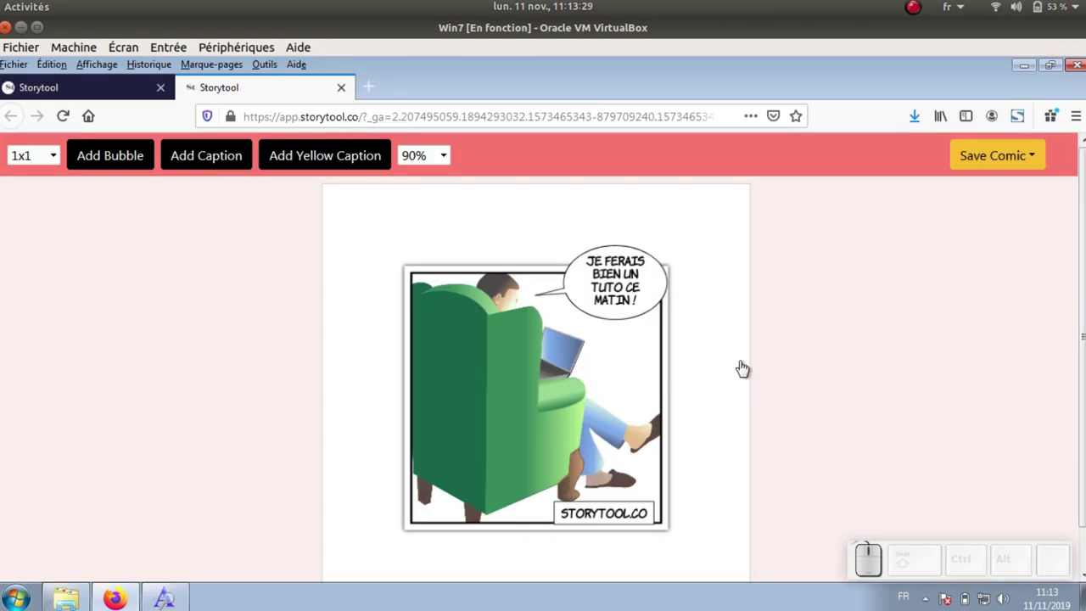
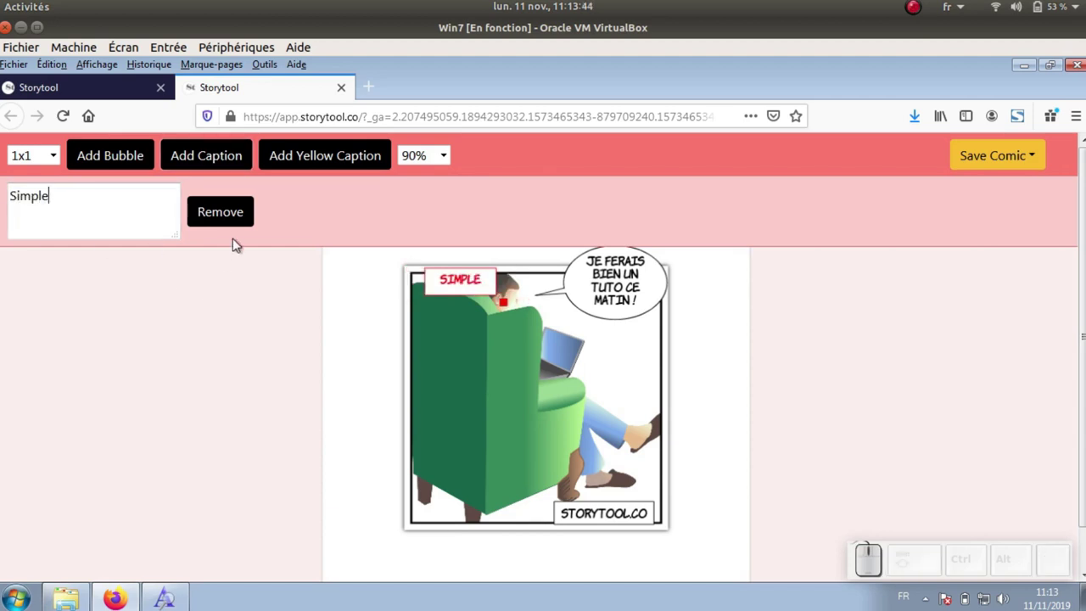
Add a yellow caption on the armchair reading RAPIDE
left_click(283, 161)
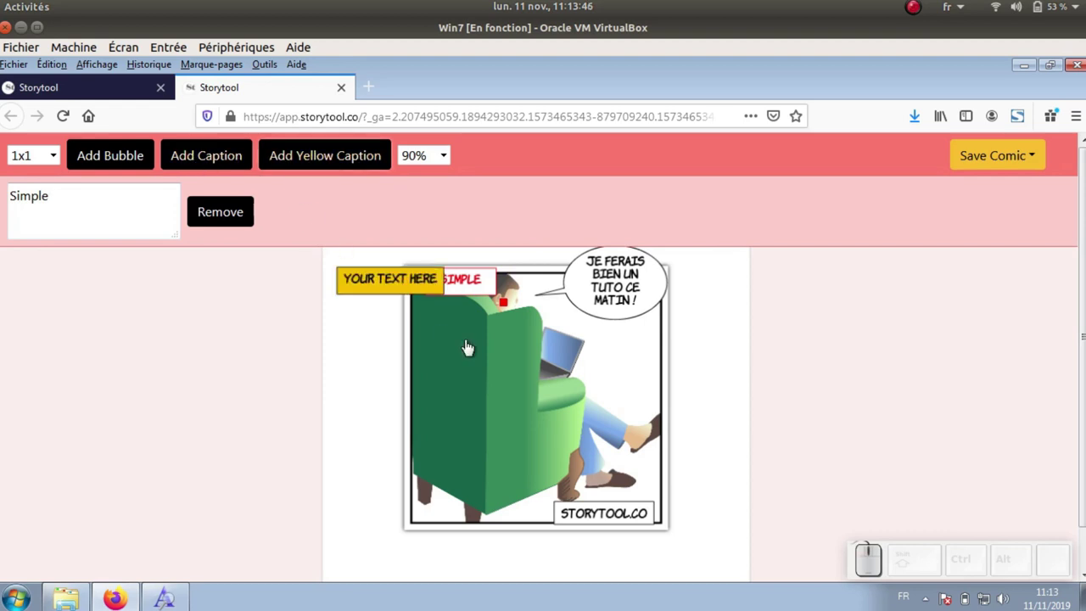
left_click_drag(418, 292, 499, 329)
left_click(498, 329)
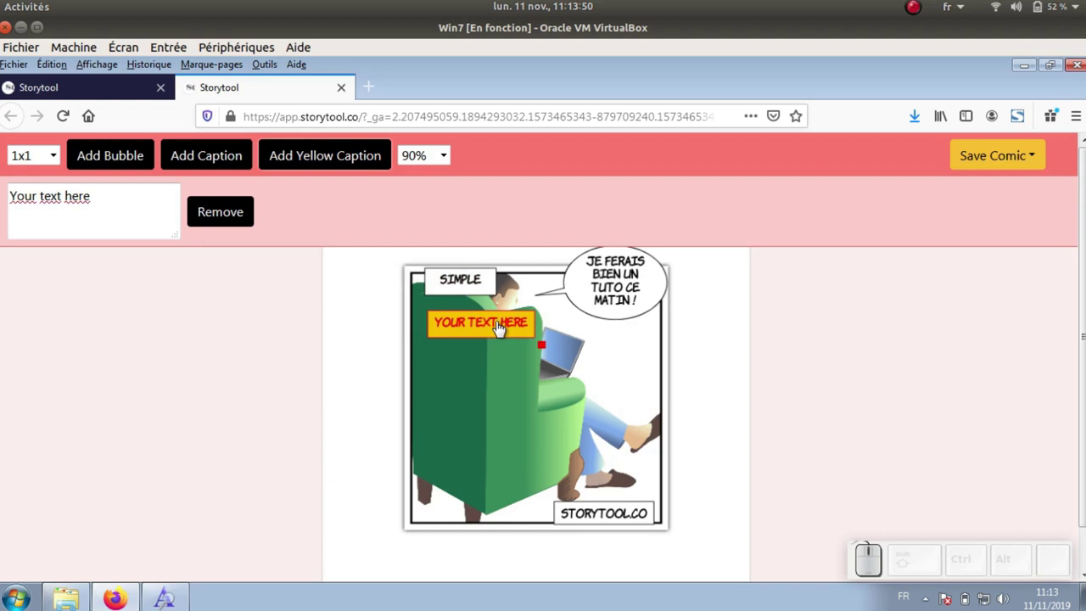
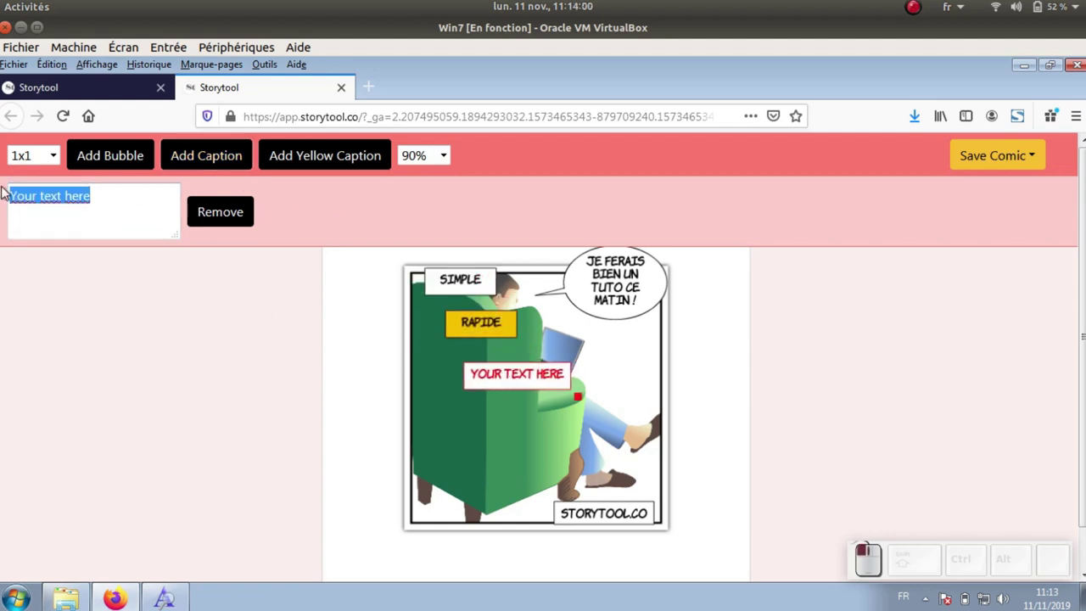
Add a white caption below it reading GRATUIT
key("shift+g")
key("shift+r")
key("shift+a")
key("shift+t")
key("shift+u")
key("shift+i")
key("shift+t")
left_click(701, 359)
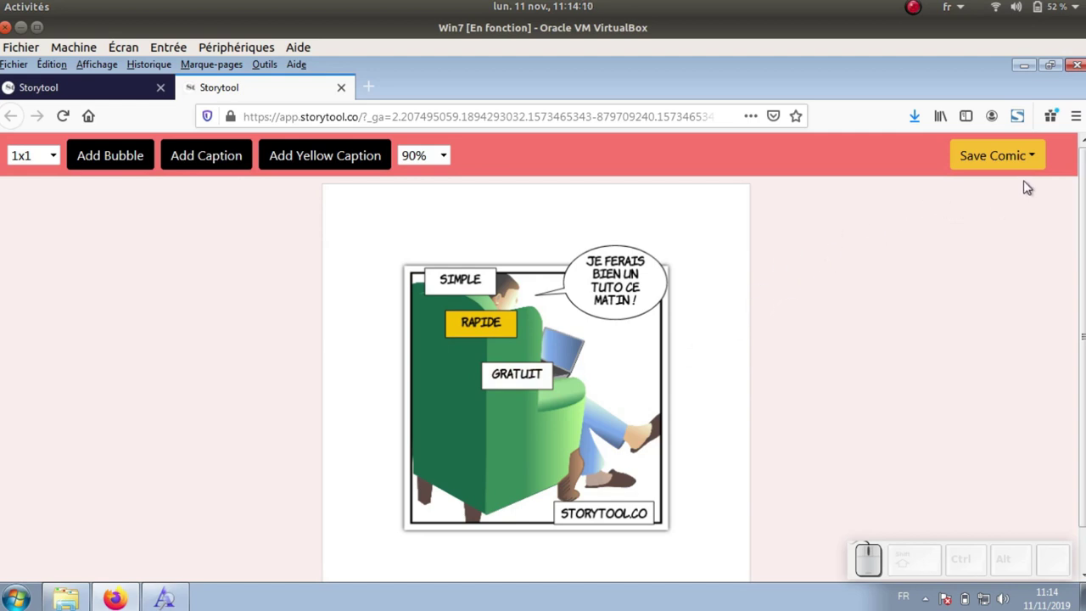
Save the comic with watermark as ComicStrip.png and view it in Windows Photo Viewer
left_click(1038, 170)
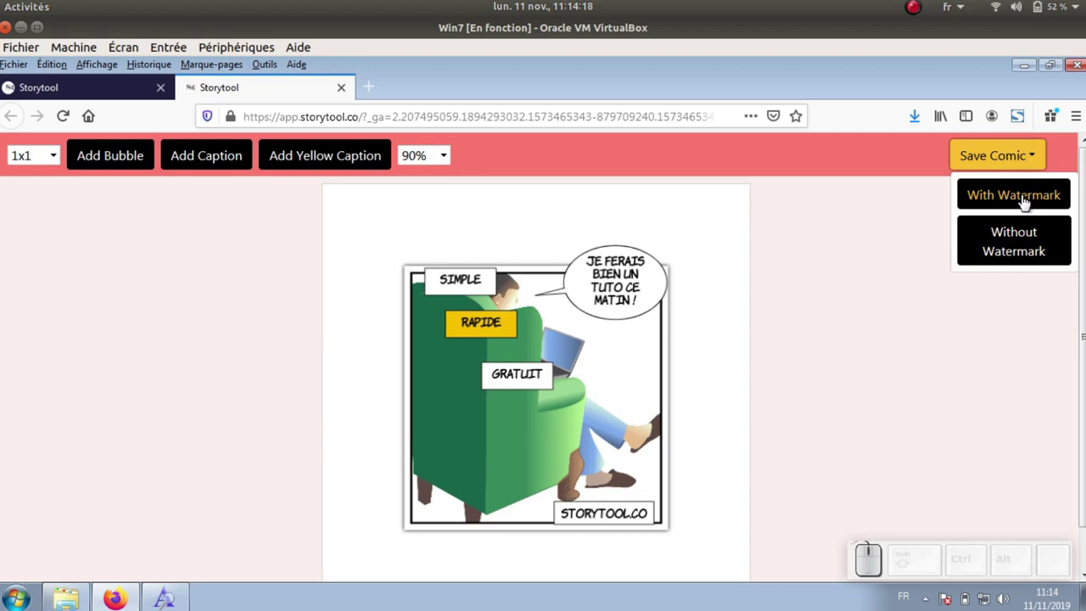
left_click(1025, 203)
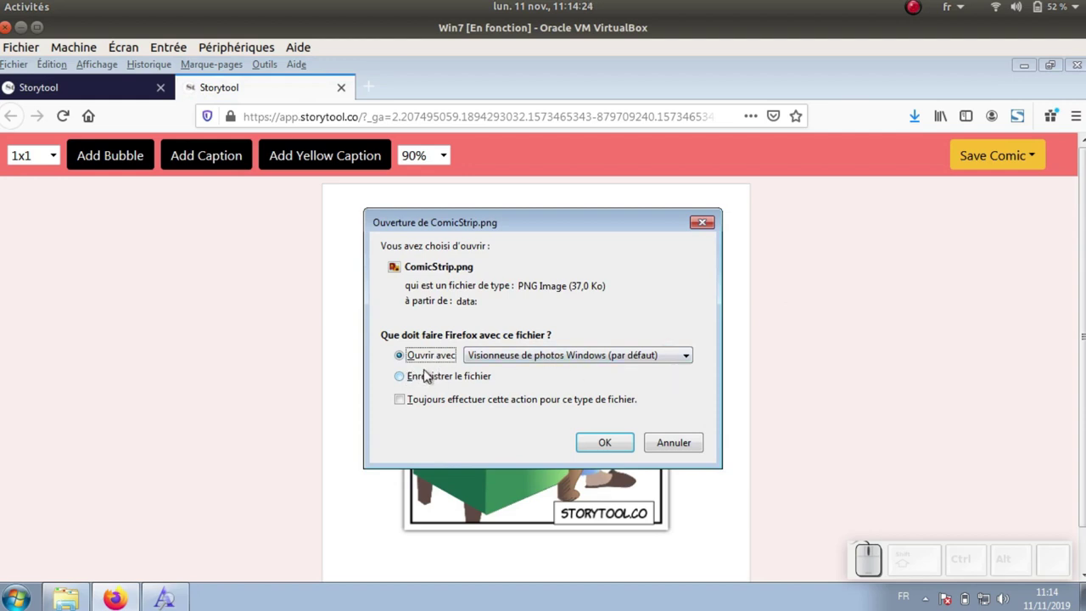
left_click(629, 442)
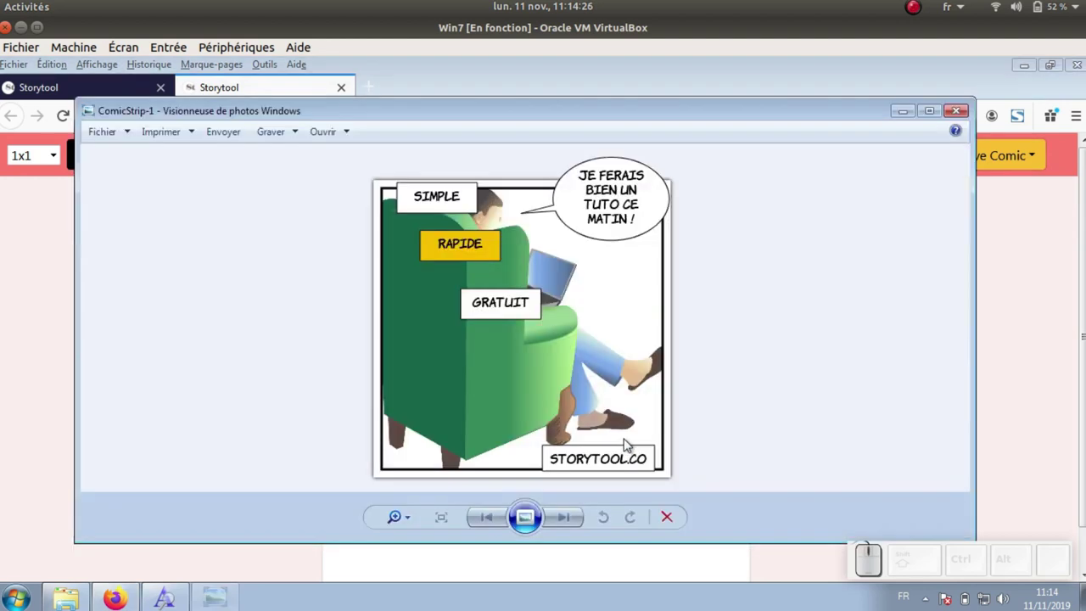